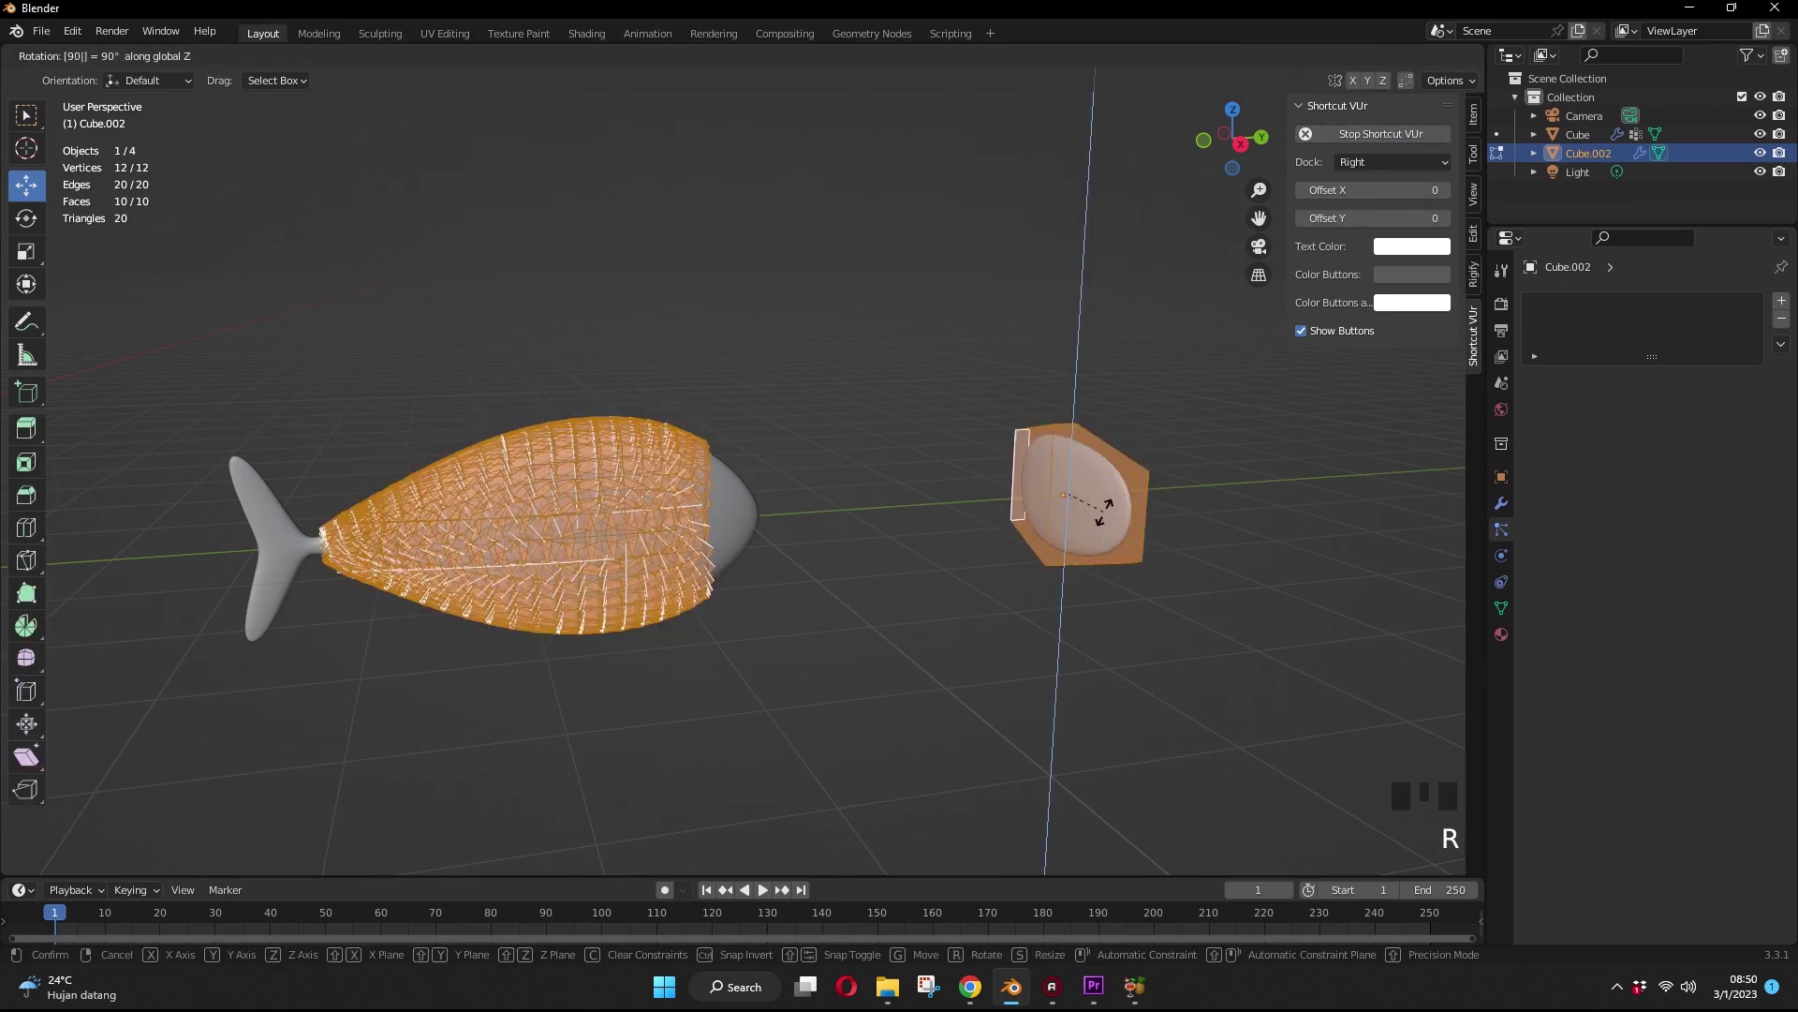
# Step: Rotate the Cube.002 scale geometry 90° about Z in Edit Mode and return to Object Mode
pyautogui.press('Tab')
pyautogui.moveTo(640, 541); pyautogui.dragTo(667, 582)
pyautogui.scroll(3)
pyautogui.moveTo(989, 626); pyautogui.dragTo(1200, 521)
pyautogui.press('Tab')
pyautogui.press('r')
pyautogui.press('Tab')
pyautogui.moveTo(738, 567); pyautogui.dragTo(534, 520)
# Step: Select the fish Cube and drag the particle Rotation values so the scales lie flat in stacked rows
pyautogui.click(534, 521)
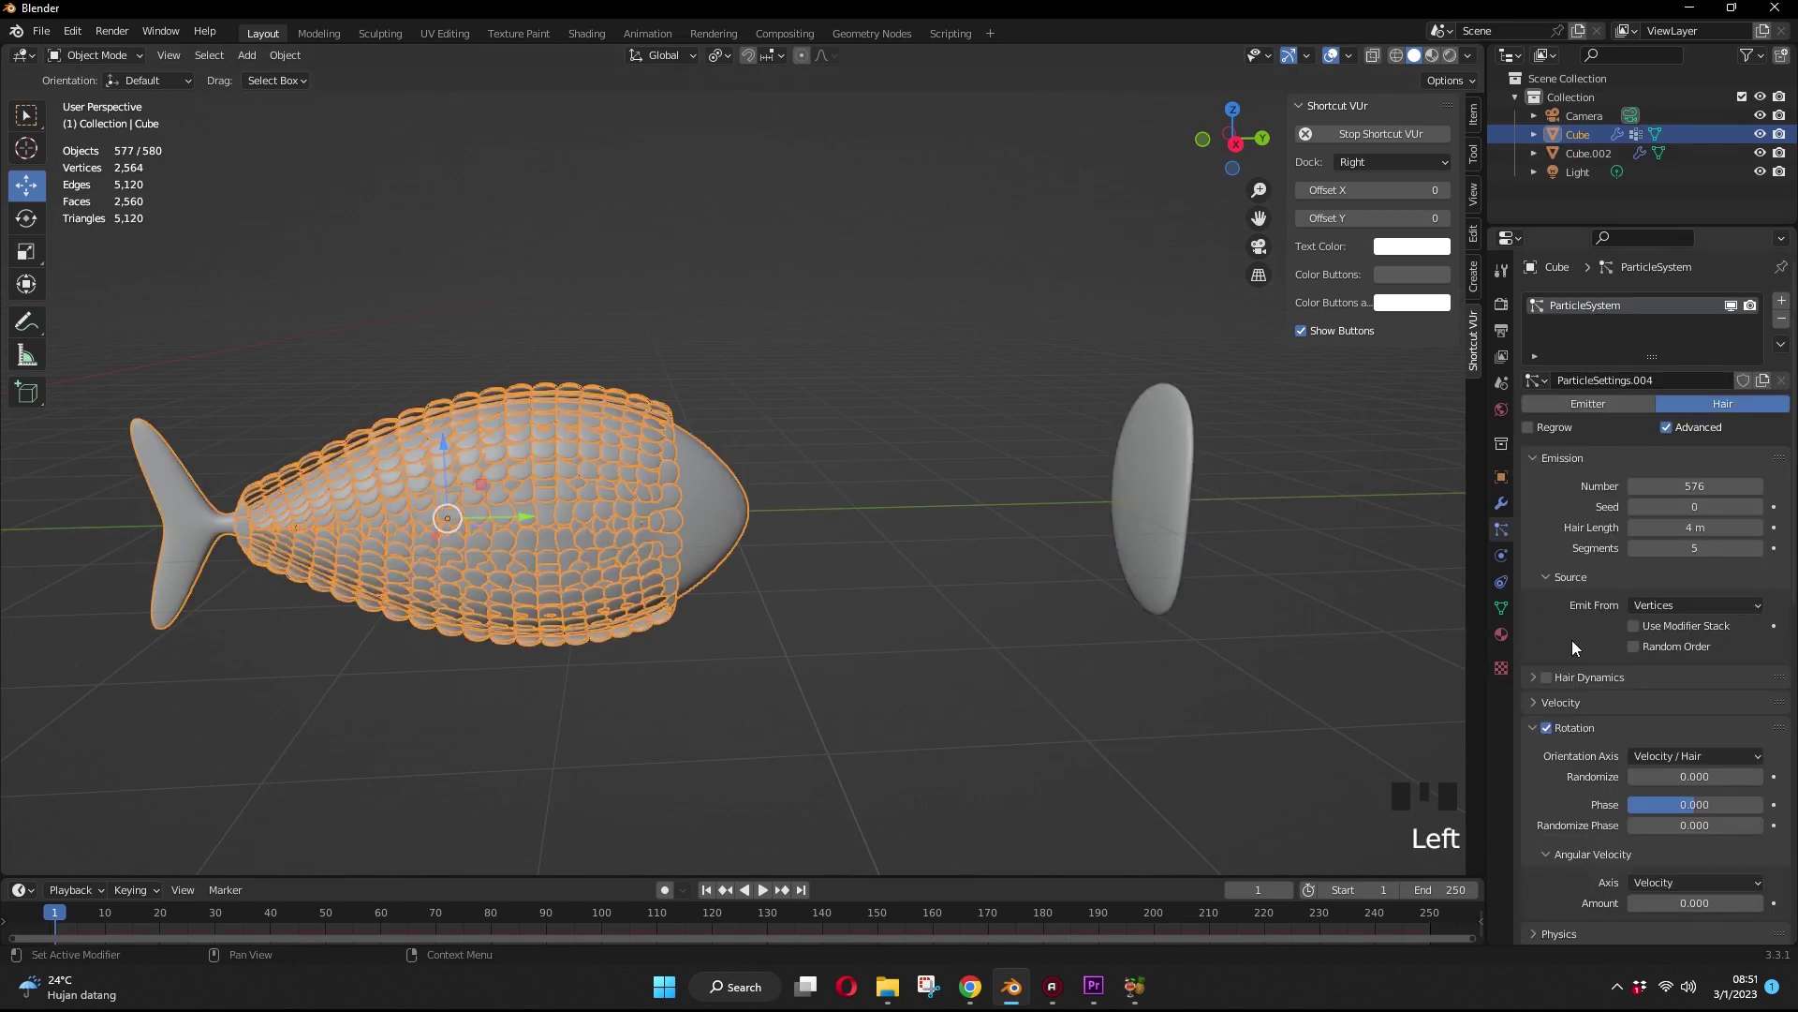
pyautogui.moveTo(1674, 764); pyautogui.dragTo(1695, 659)
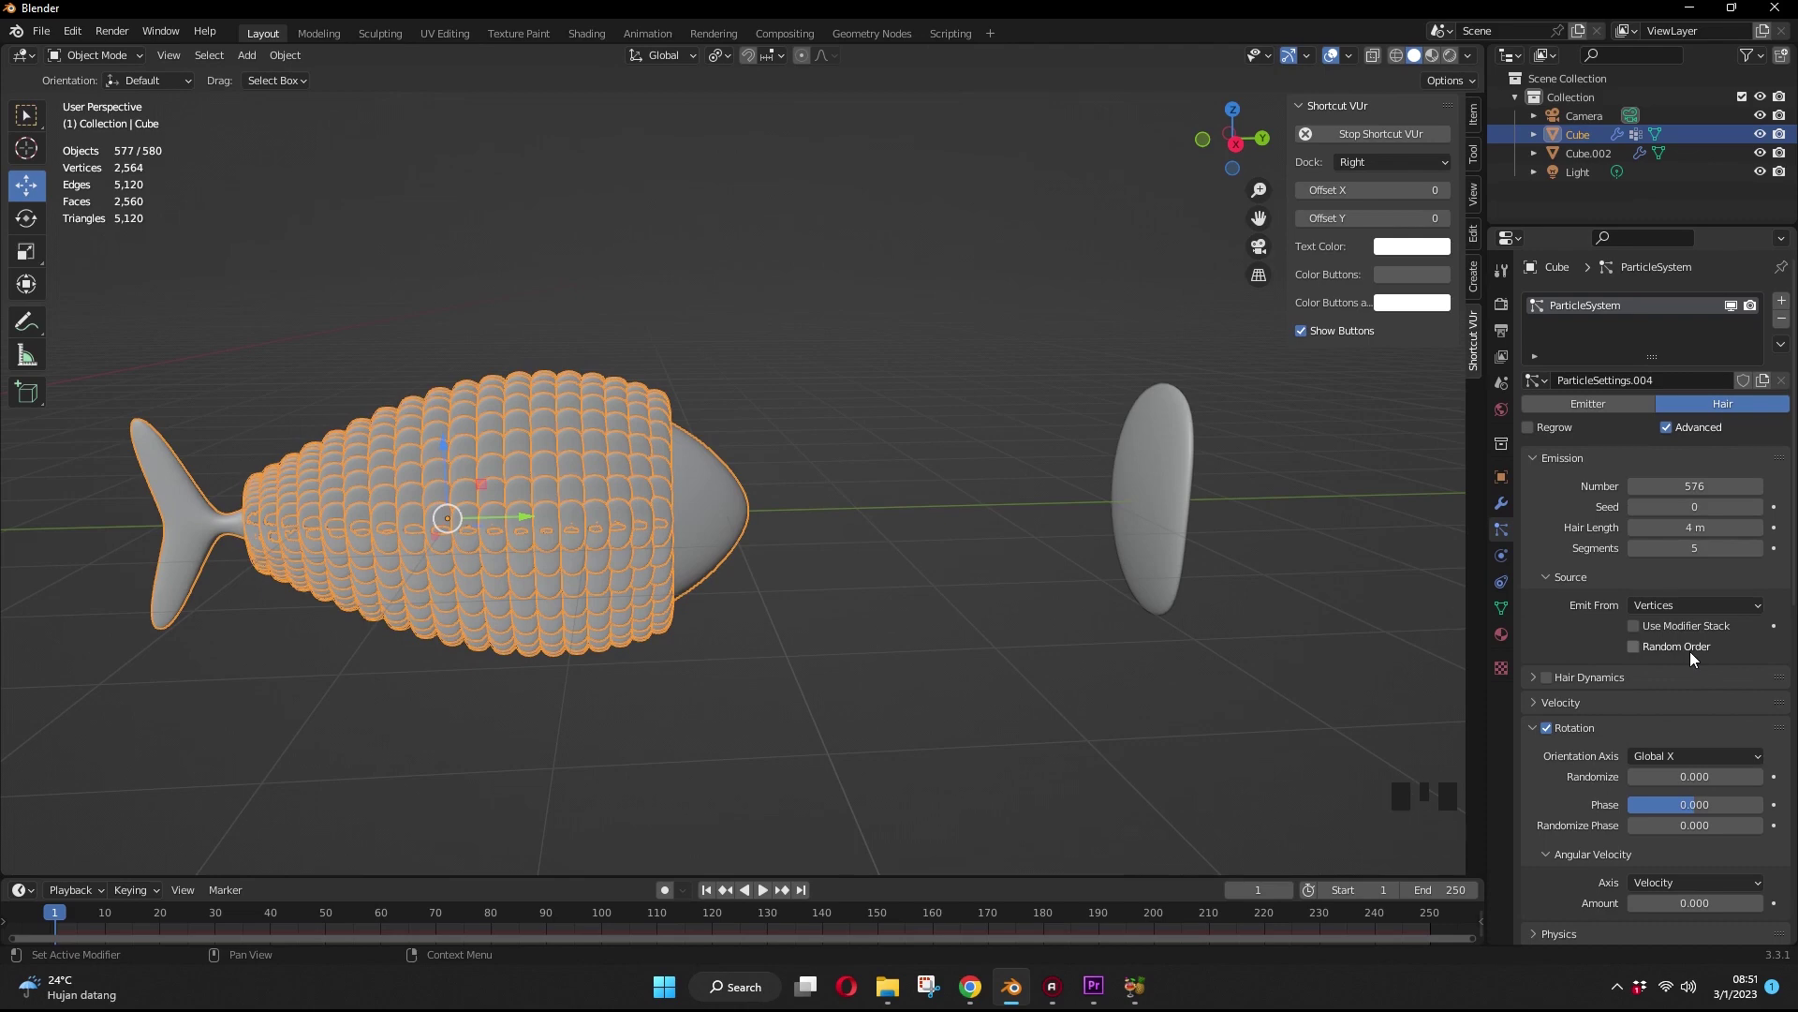
pyautogui.moveTo(1686, 765); pyautogui.dragTo(1699, 627)
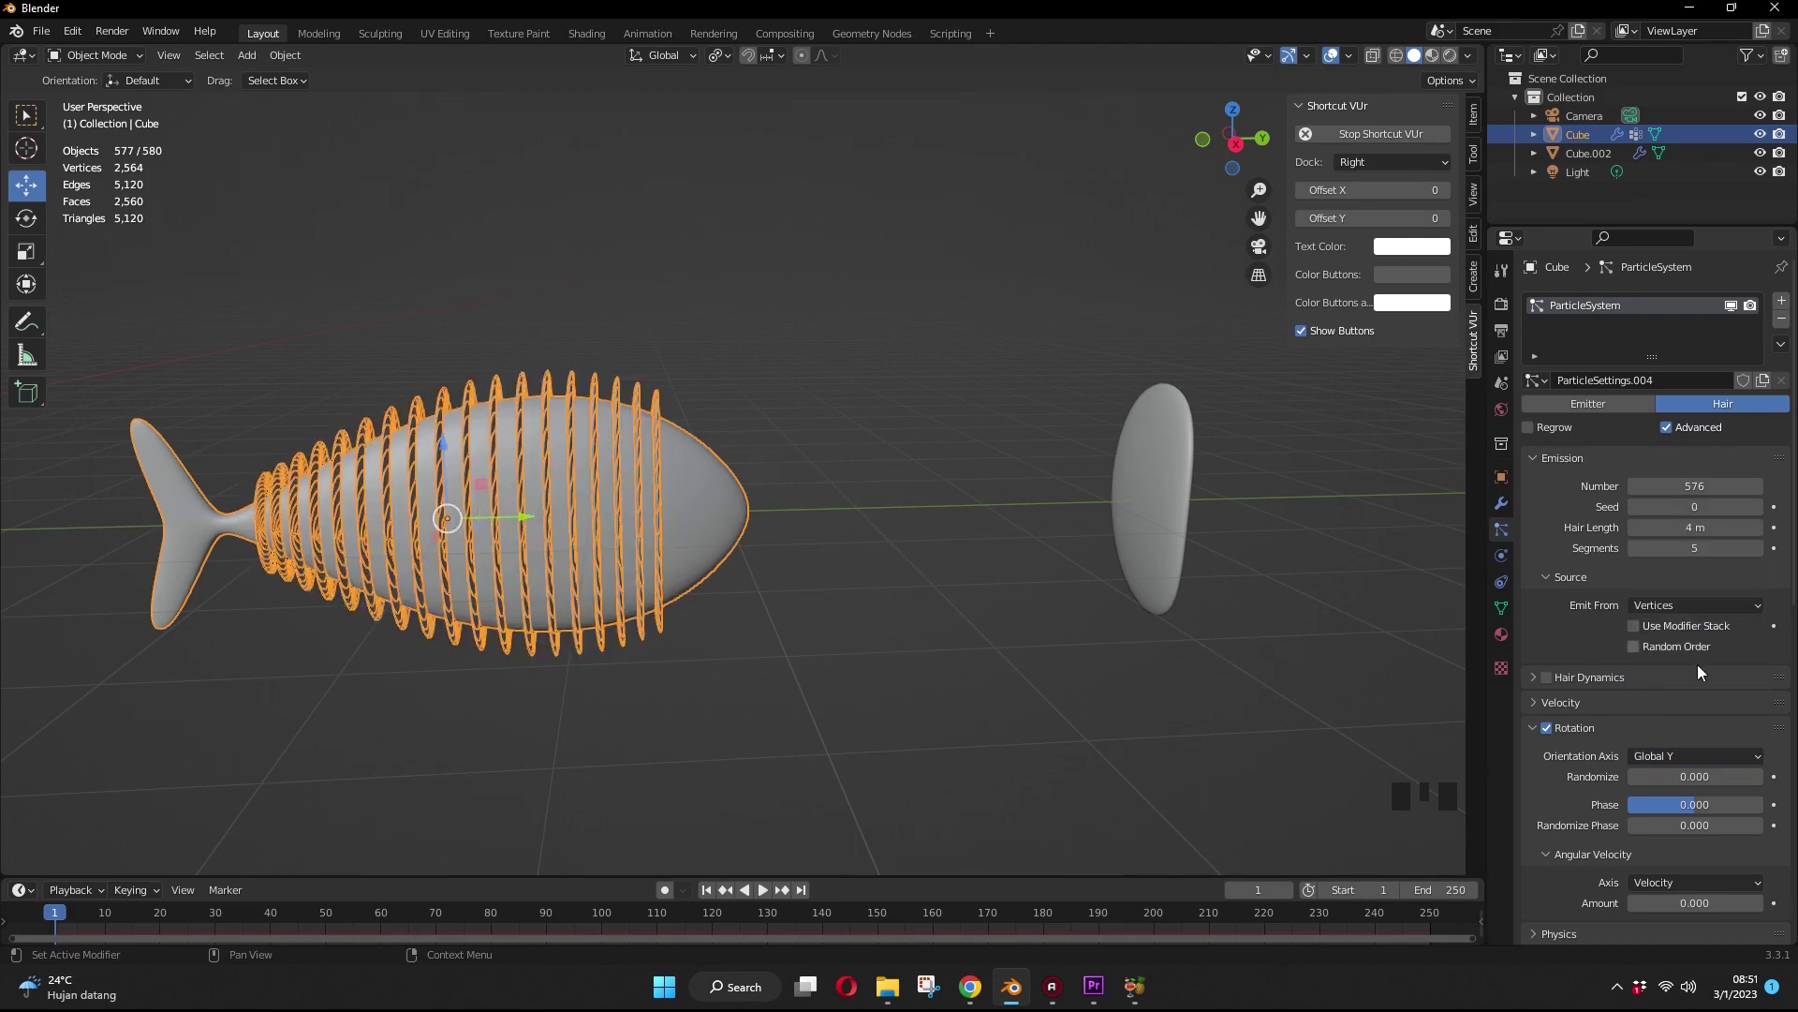
pyautogui.moveTo(1662, 807); pyautogui.dragTo(1124, 708)
pyautogui.moveTo(1124, 709); pyautogui.dragTo(772, 457)
pyautogui.scroll(3)
pyautogui.moveTo(892, 538); pyautogui.dragTo(1692, 768)
pyautogui.moveTo(1691, 768); pyautogui.dragTo(1658, 761)
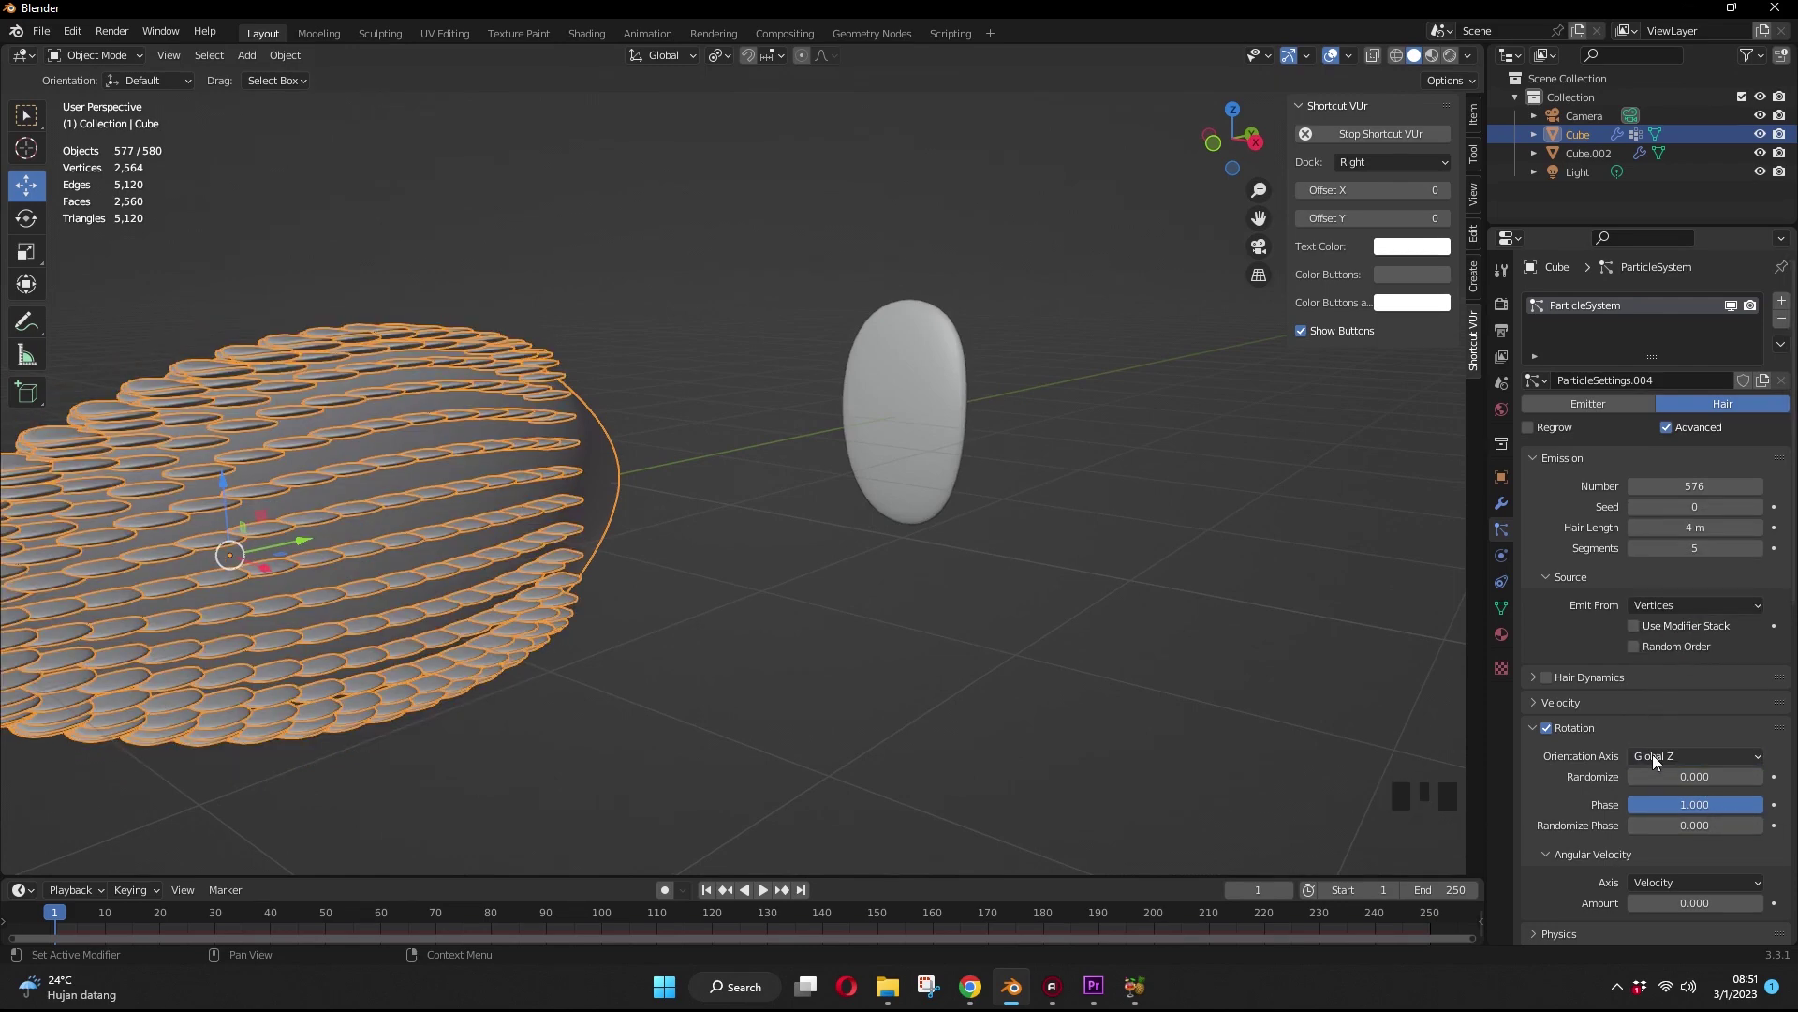
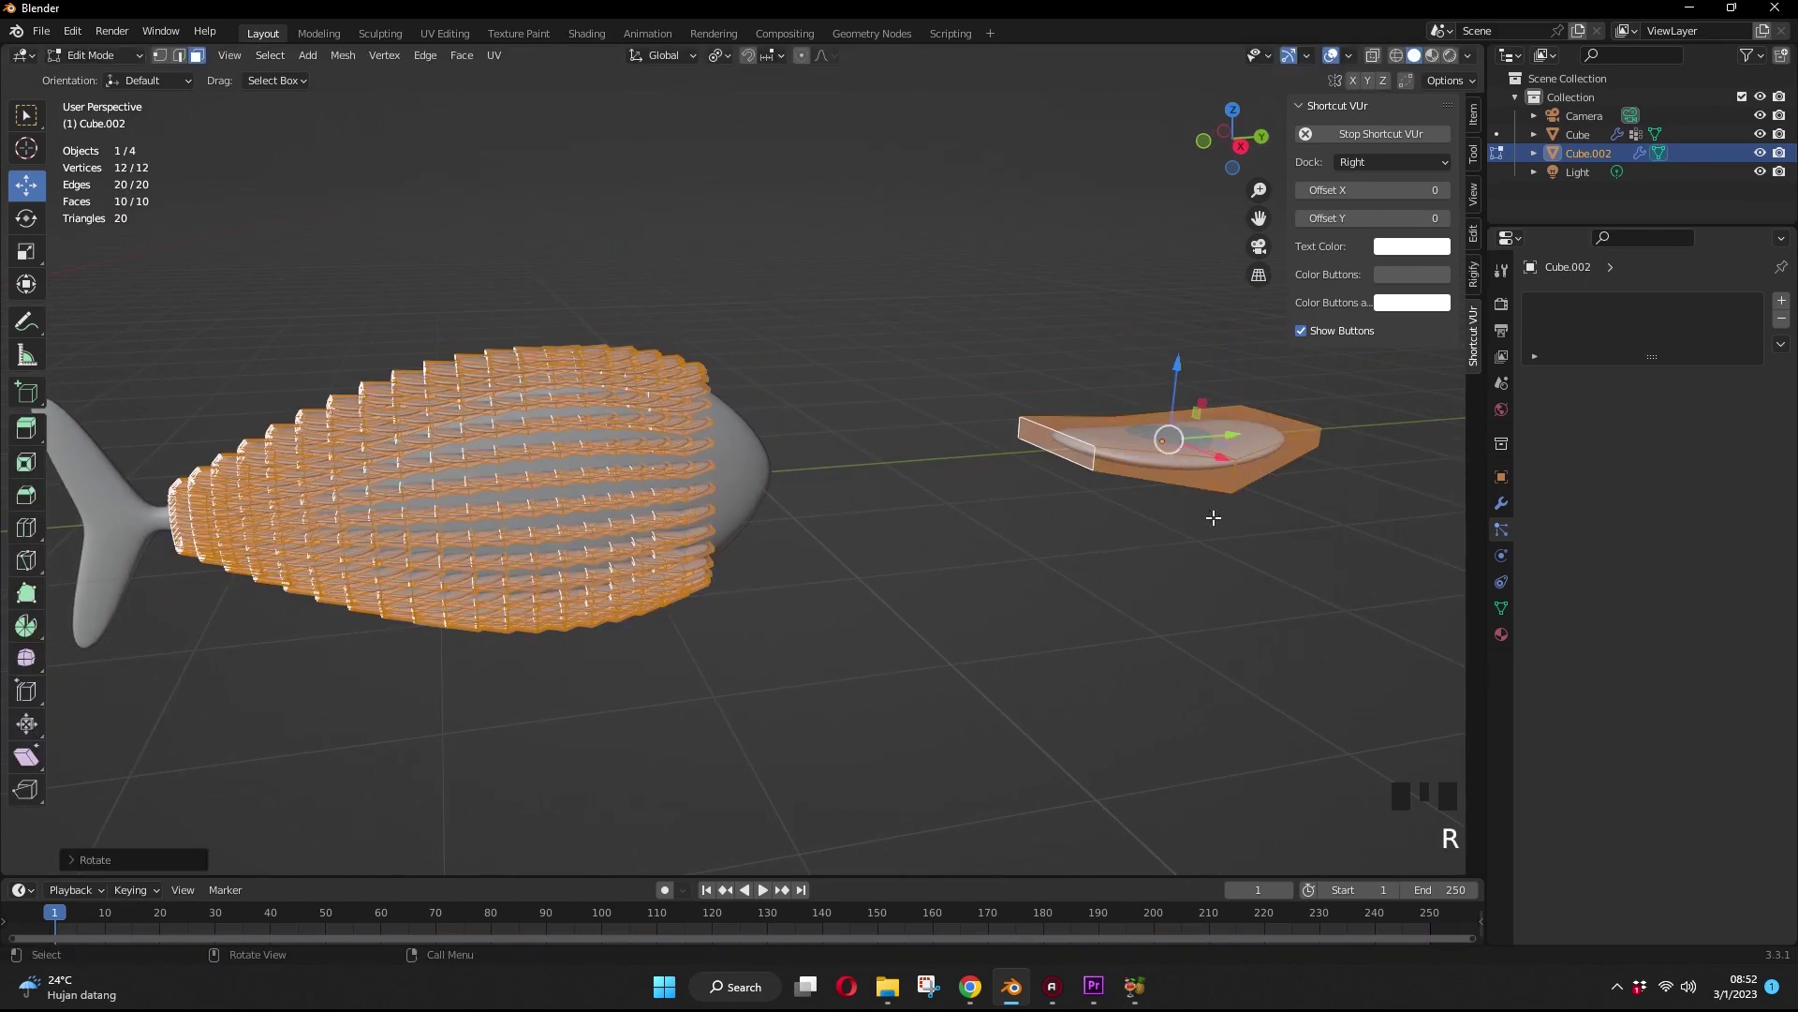
# Step: Rotate the Cube.002 geometry back about an axis so overlapping round scale rows return
pyautogui.press('r')
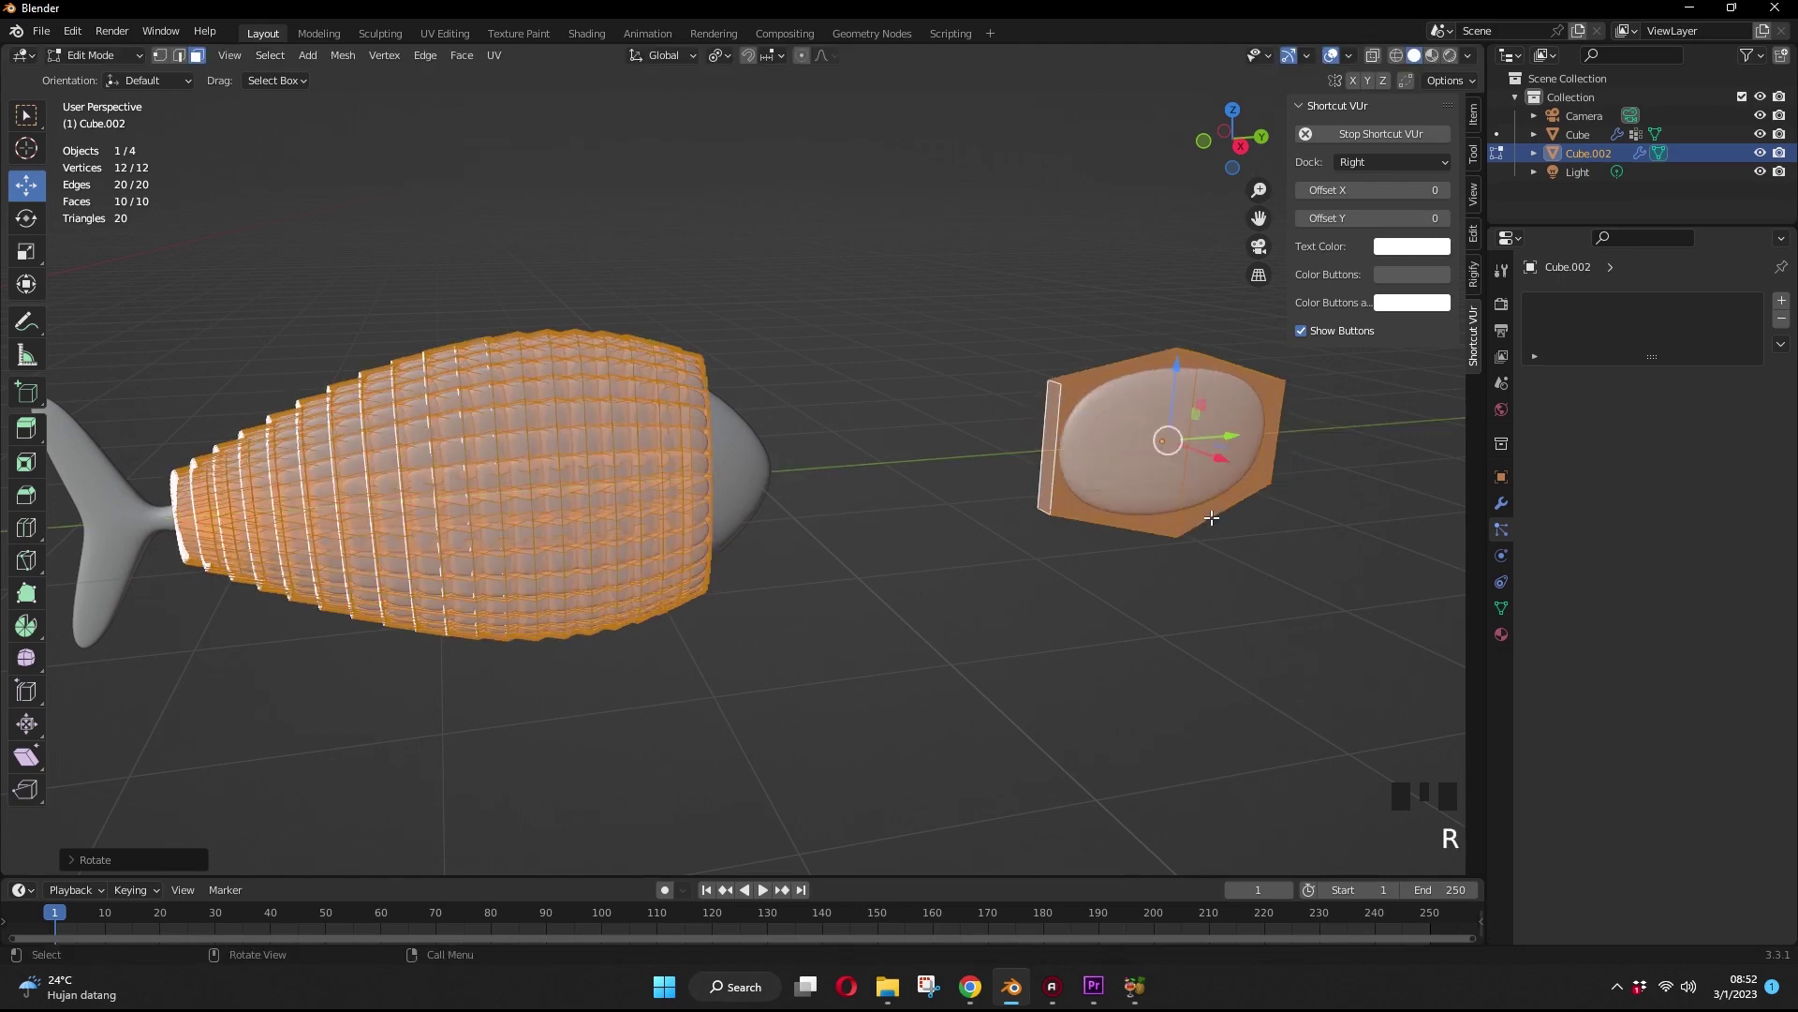
pyautogui.press('Tab')
pyautogui.moveTo(668, 540); pyautogui.dragTo(661, 566)
pyautogui.click(662, 567)
pyautogui.moveTo(813, 680); pyautogui.dragTo(1705, 817)
pyautogui.moveTo(1704, 816); pyautogui.dragTo(1688, 788)
pyautogui.moveTo(1693, 813); pyautogui.dragTo(901, 624)
pyautogui.scroll(-3)
pyautogui.press('r')
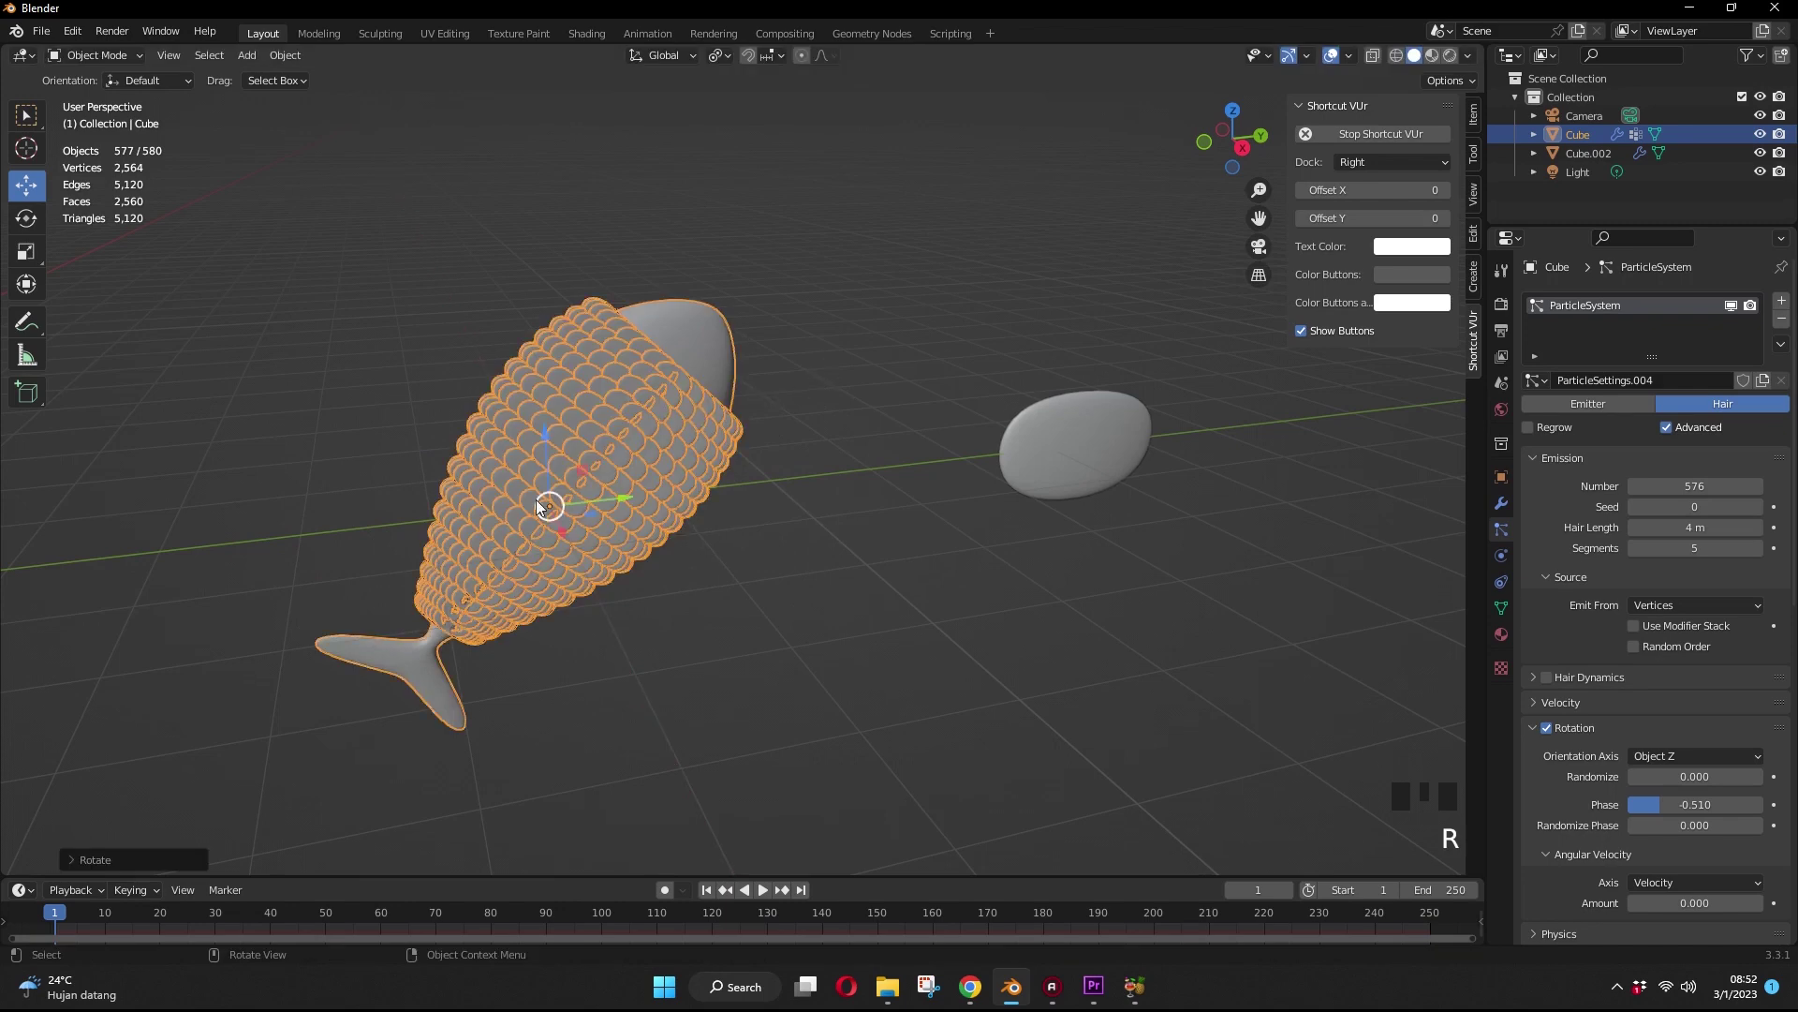
pyautogui.press('alt+r')
pyautogui.scroll(3)
pyautogui.moveTo(1709, 759); pyautogui.dragTo(828, 760)
pyautogui.press('r')
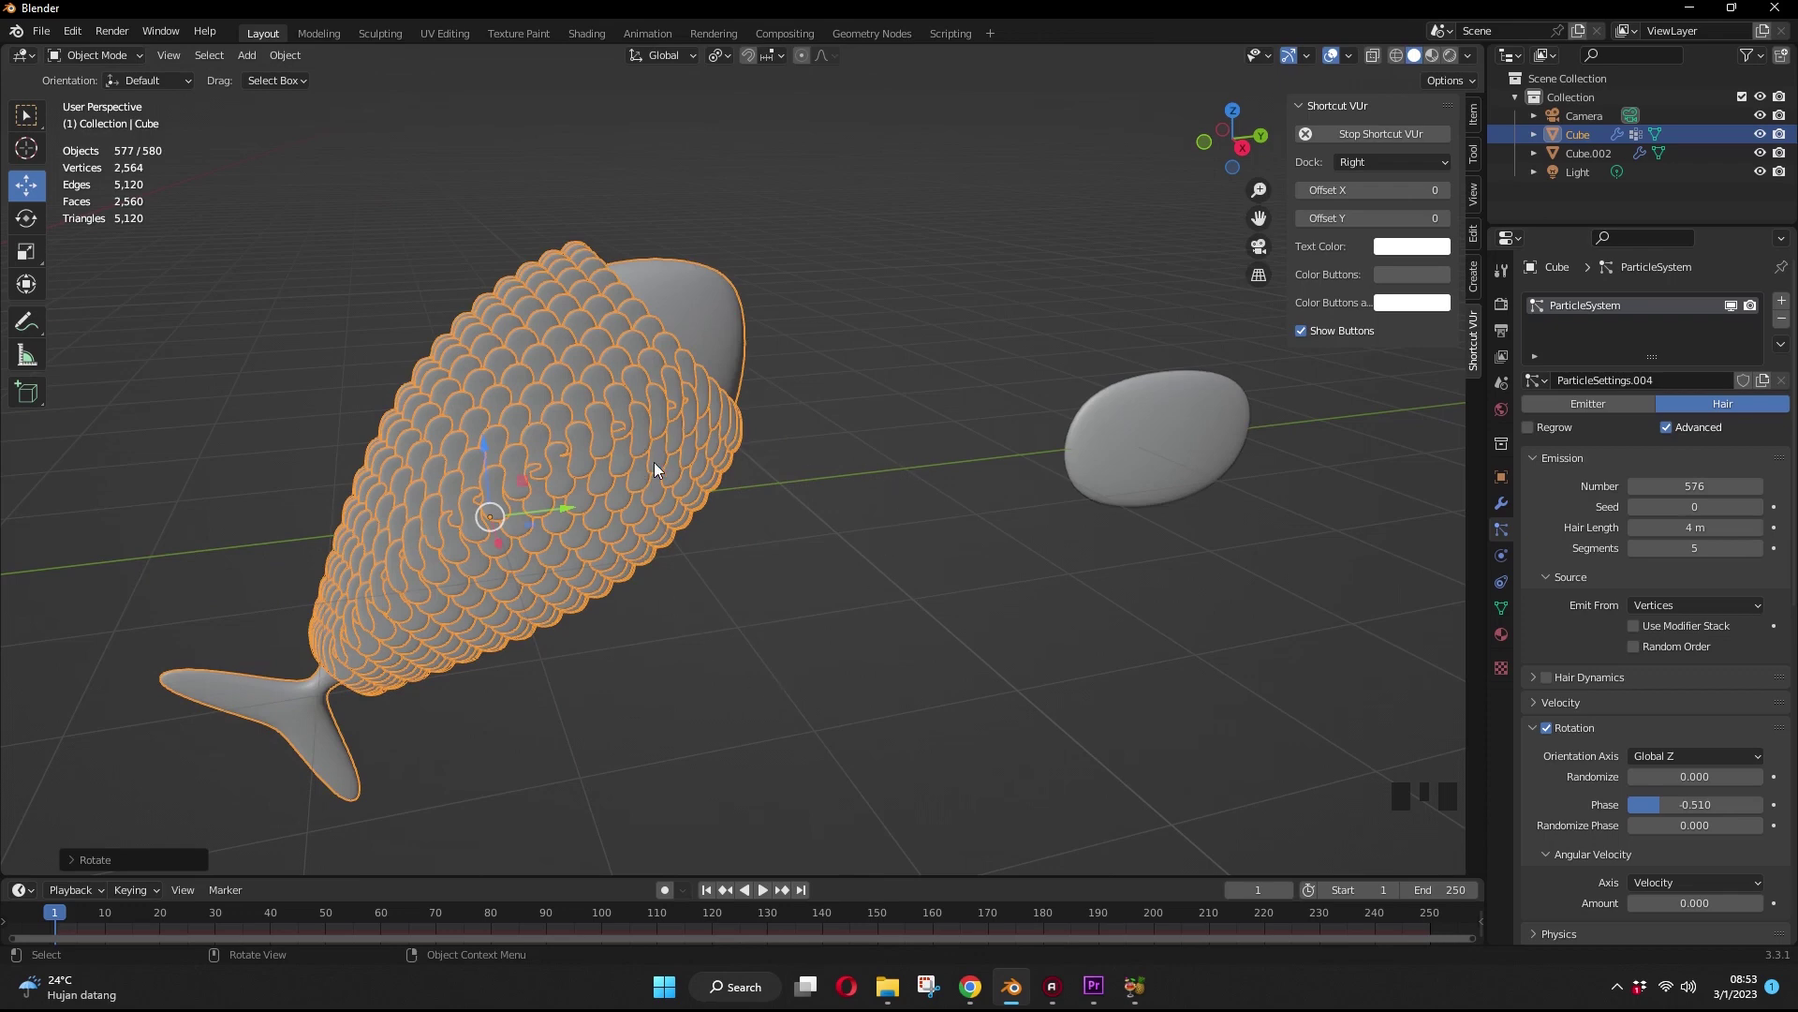
pyautogui.press('alt+r')
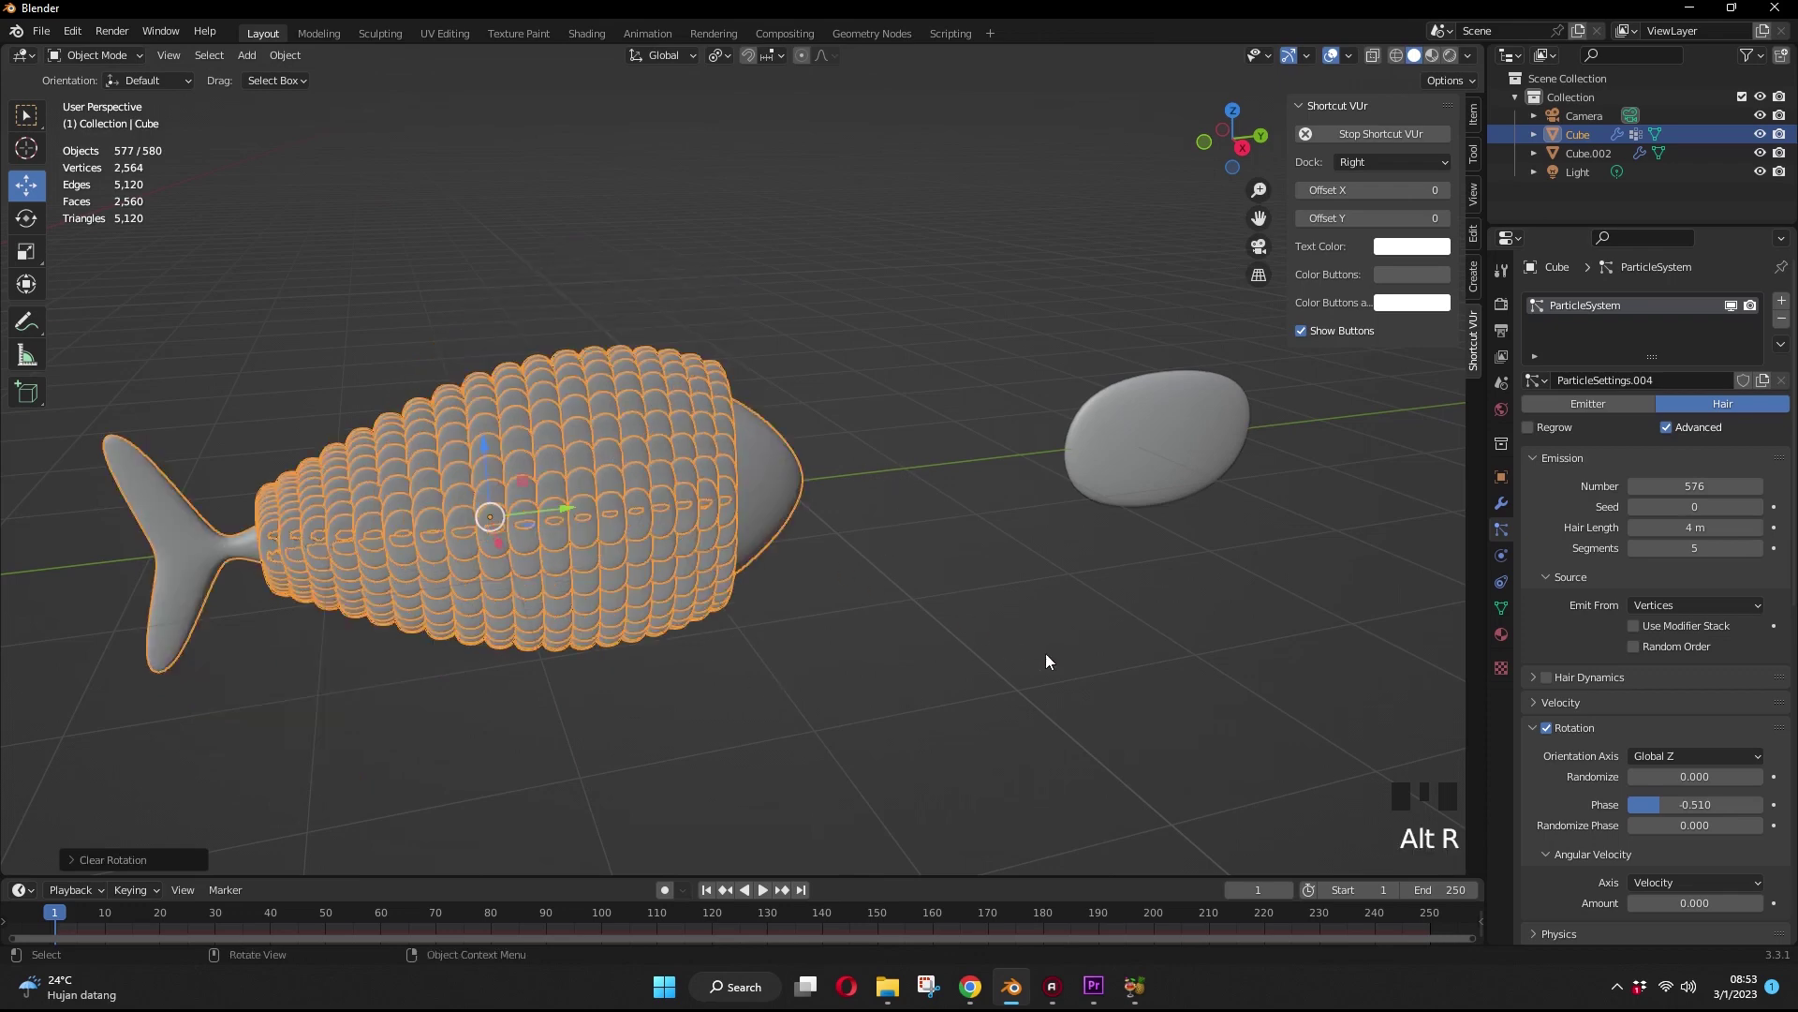
pyautogui.click(1116, 455)
# Step: Rotate the scale geometry a quarter turn so the scales become thin upright ribs
pyautogui.press('Tab')
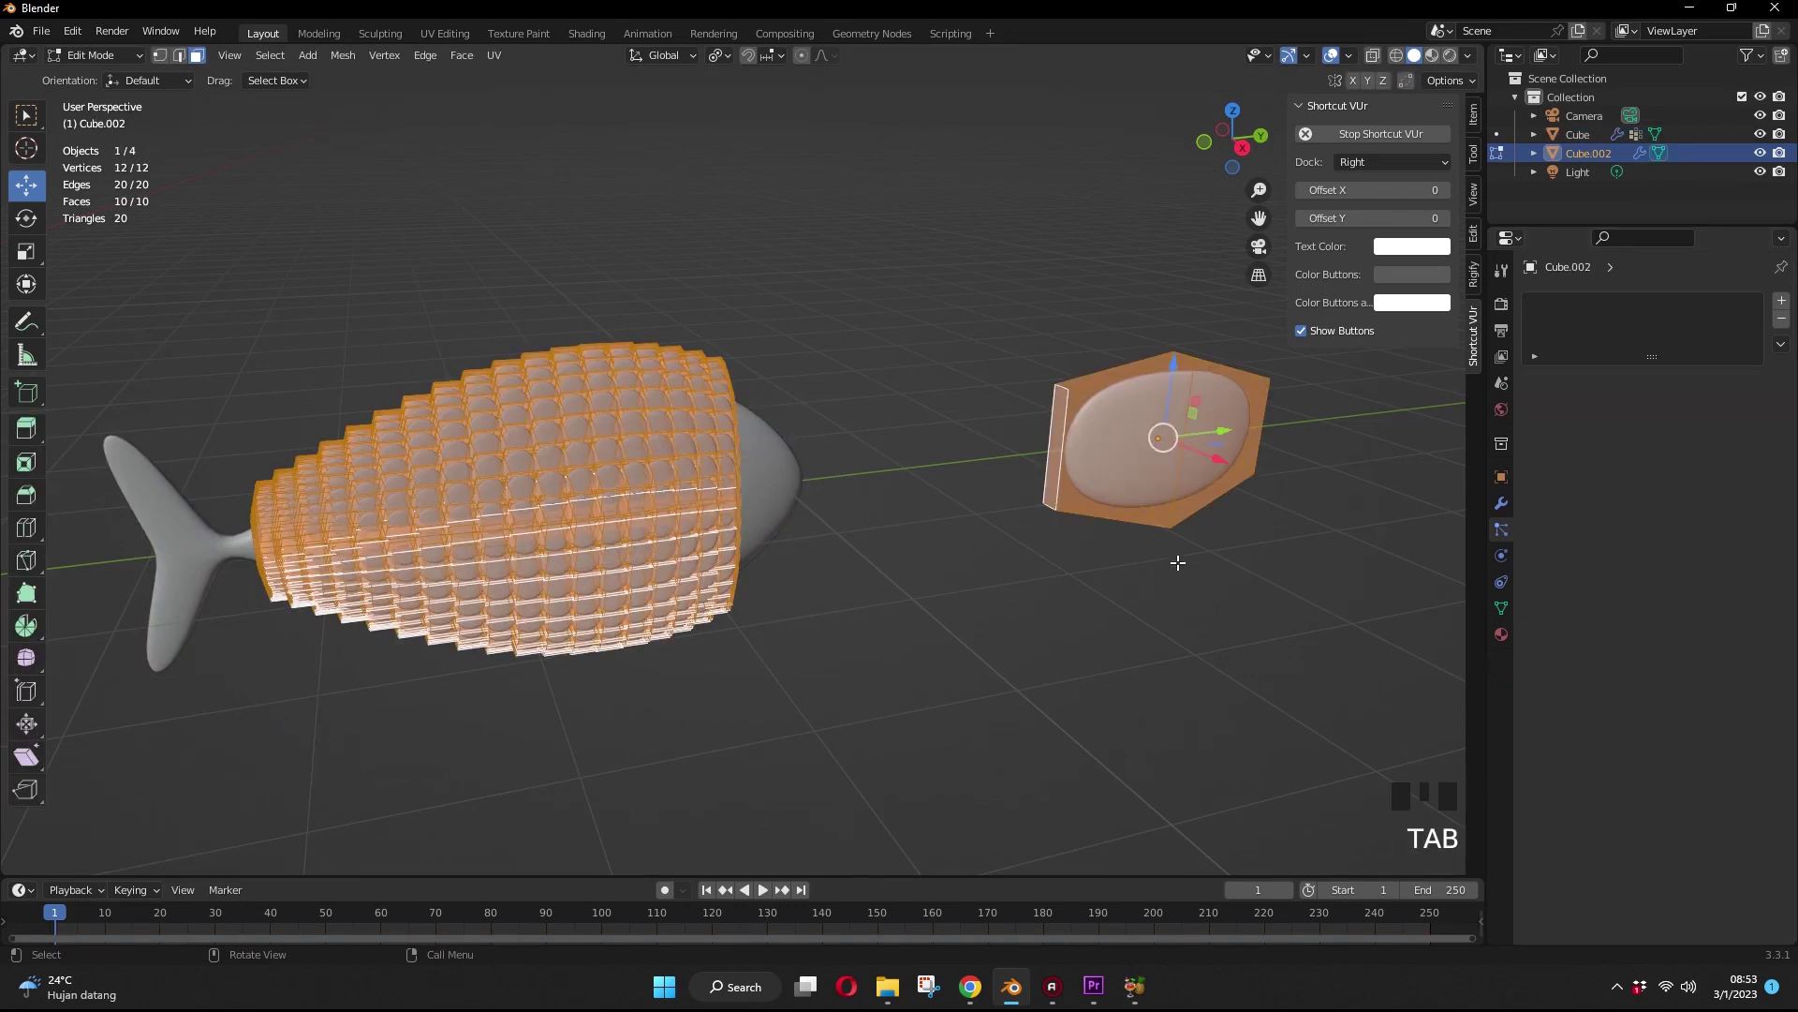
pyautogui.press('r')
pyautogui.press('Tab')
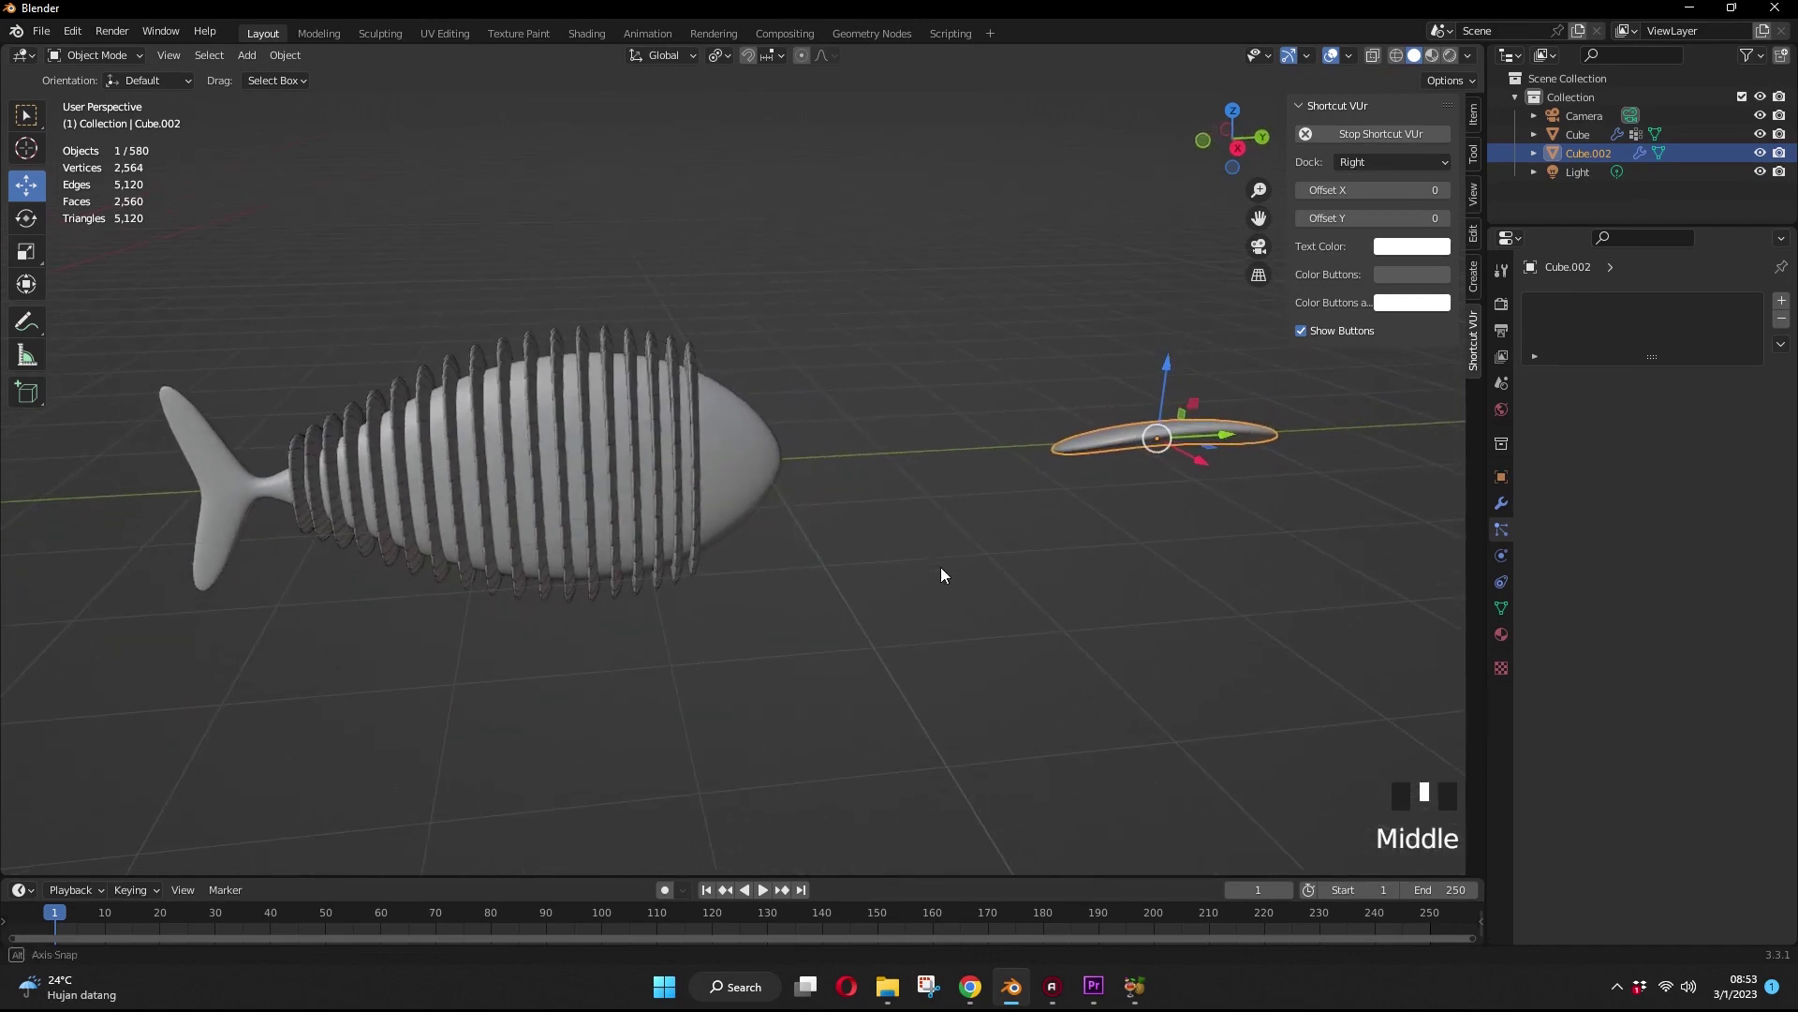